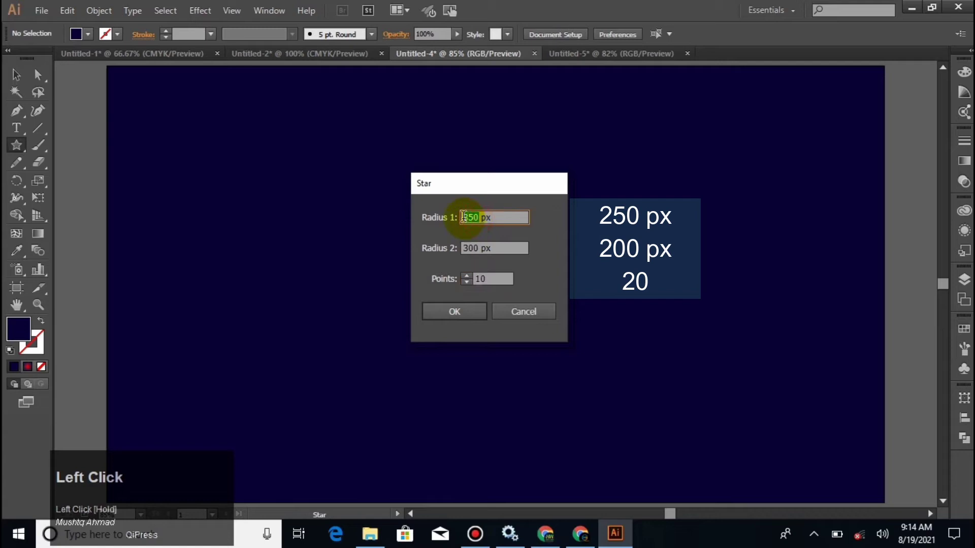
# Create a many-pointed star with the Star tool and select its corner roundness value.
pyautogui.write('2')
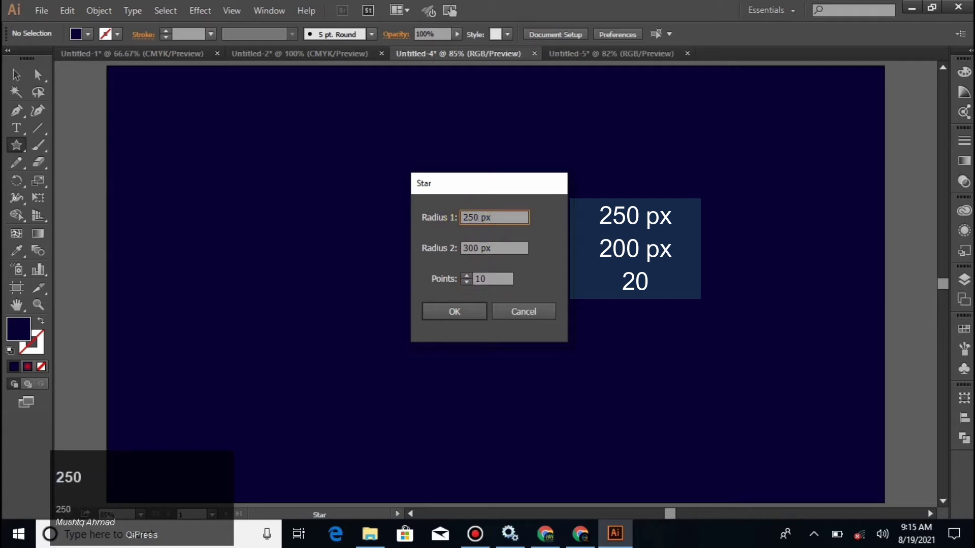
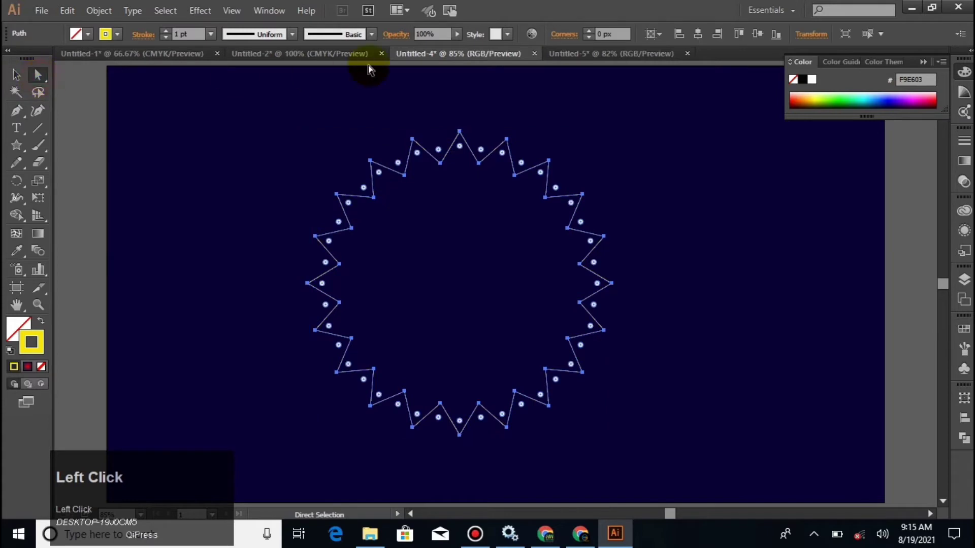
pyautogui.click(597, 28)
# Round the star's anchor points to 30 px corners, giving a wavy scalloped outline.
pyautogui.press('1')
pyautogui.click(639, 187)
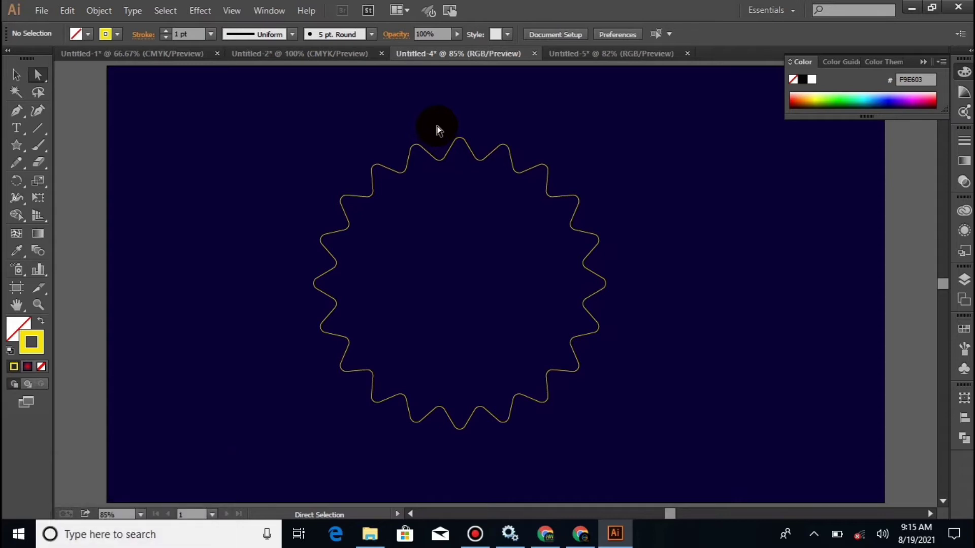
pyautogui.moveTo(440, 128); pyautogui.dragTo(548, 167)
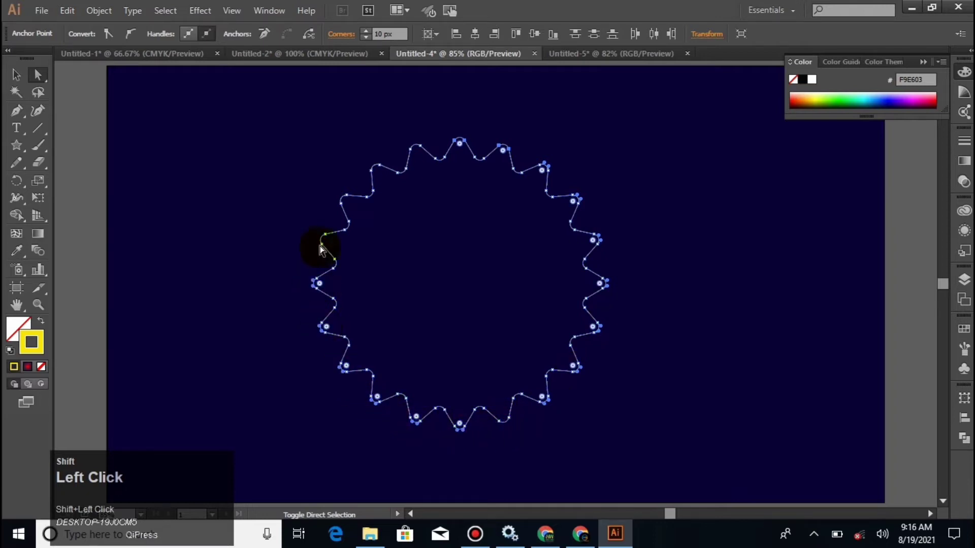
pyautogui.click(418, 148)
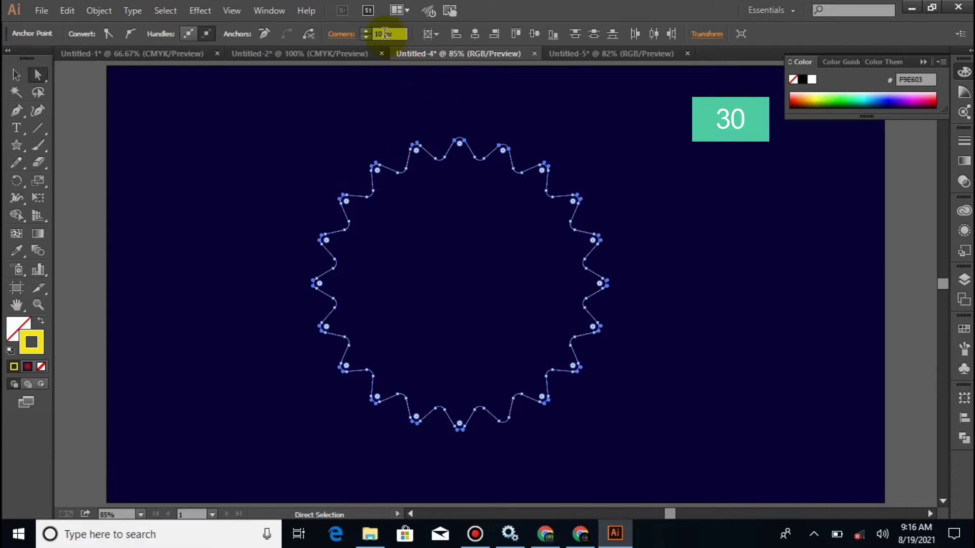
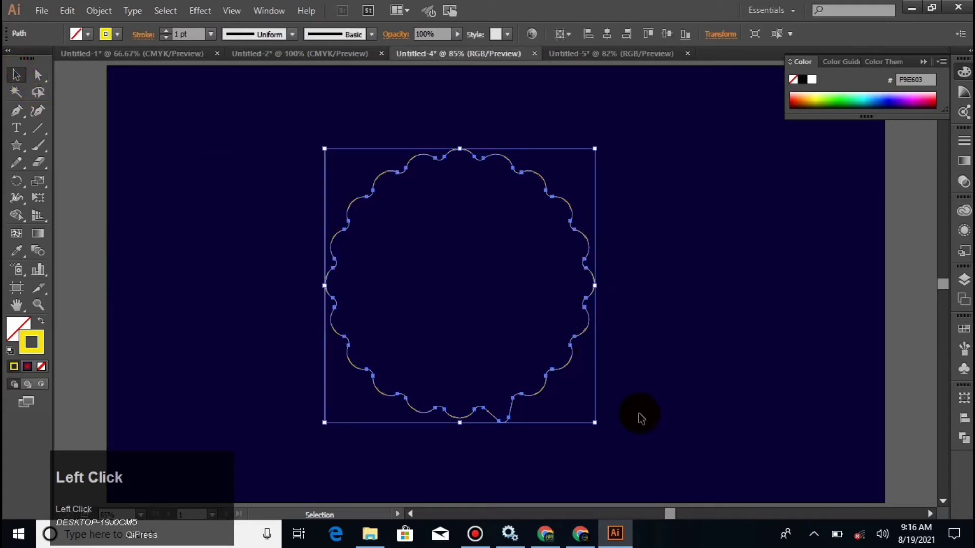
# Shrink the wavy shape to 30 px wide via the Transform settings.
pyautogui.click(725, 42)
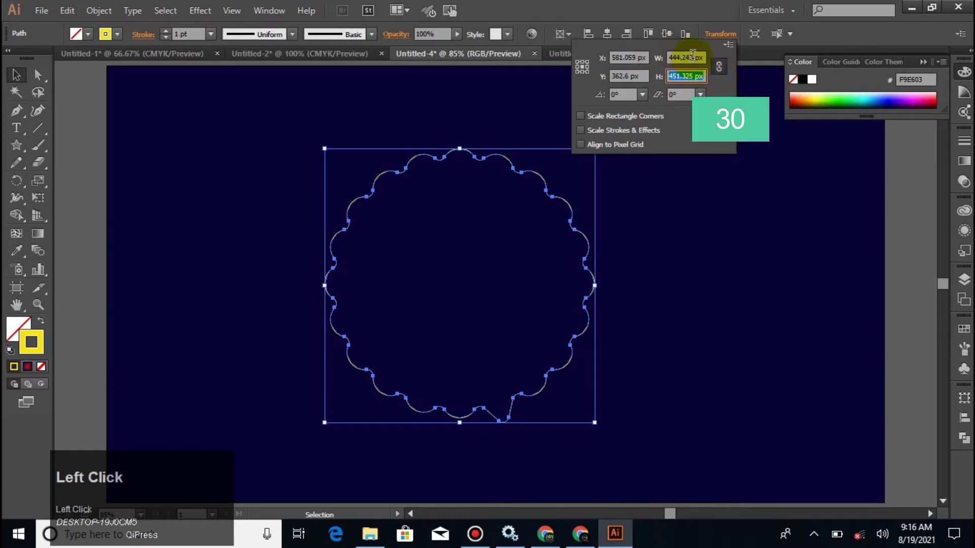
pyautogui.write('30')
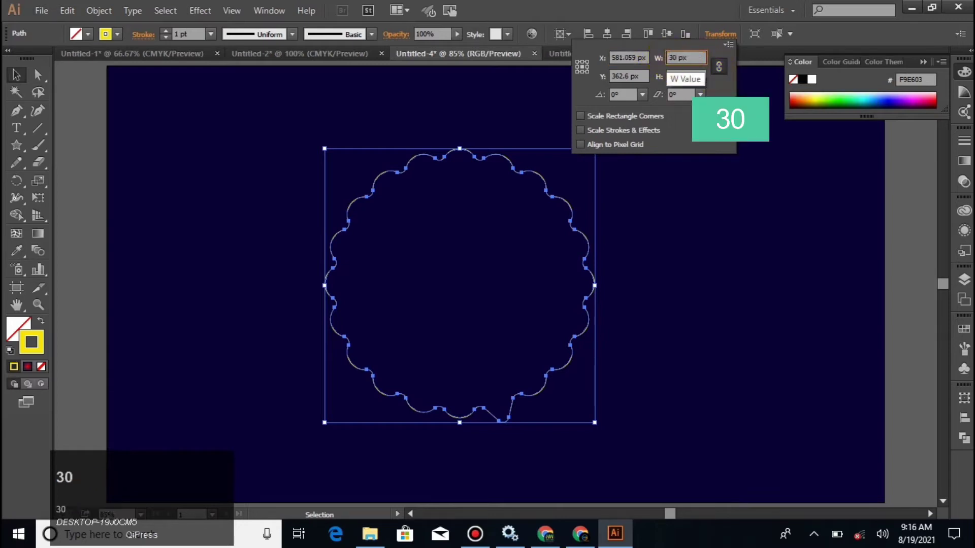
pyautogui.click(684, 72)
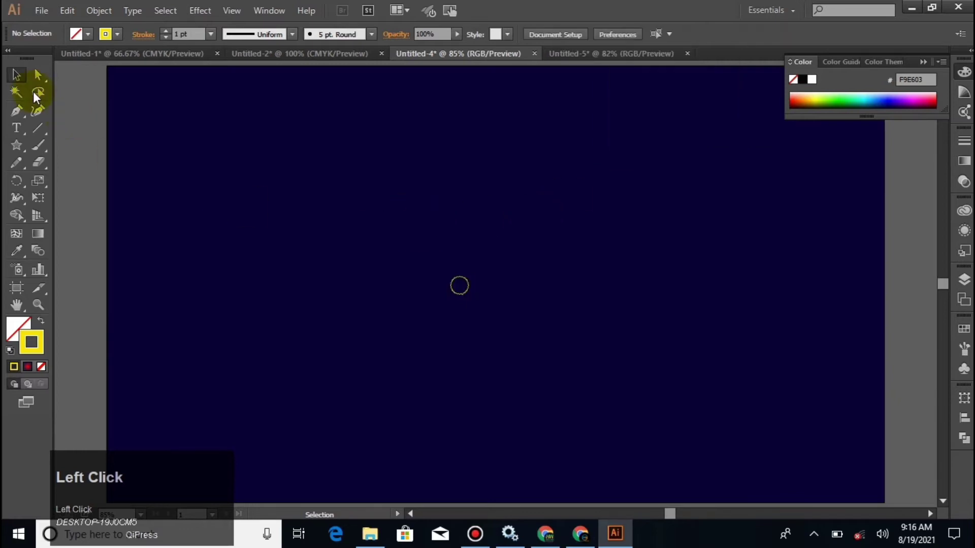
# Create a large star with 350 px and 300 px radii and 10 points at the artboard centre.
pyautogui.click(22, 152)
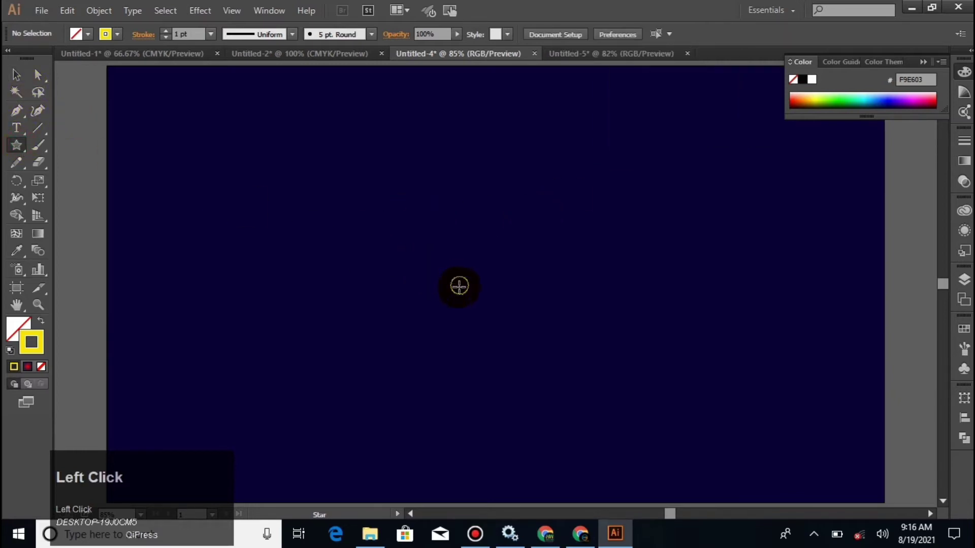
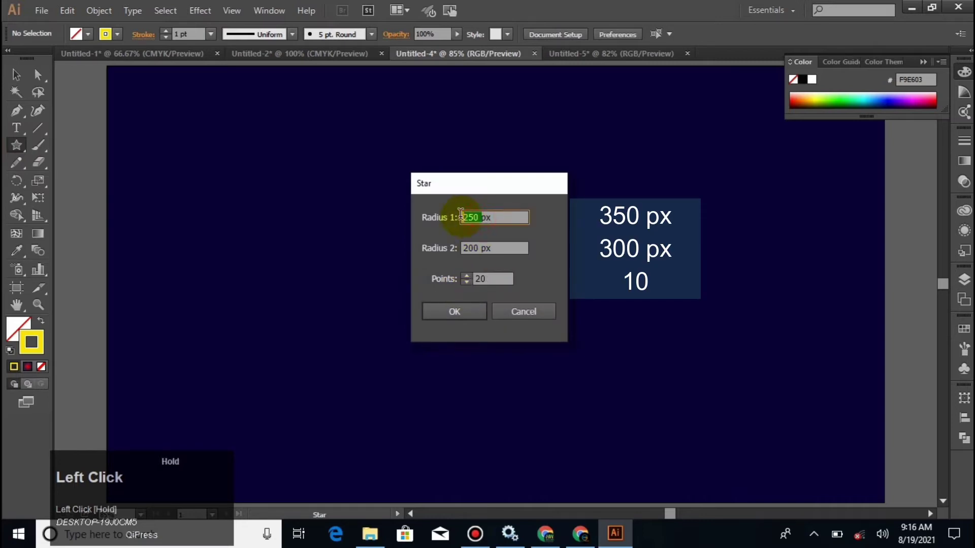
pyautogui.press('3')
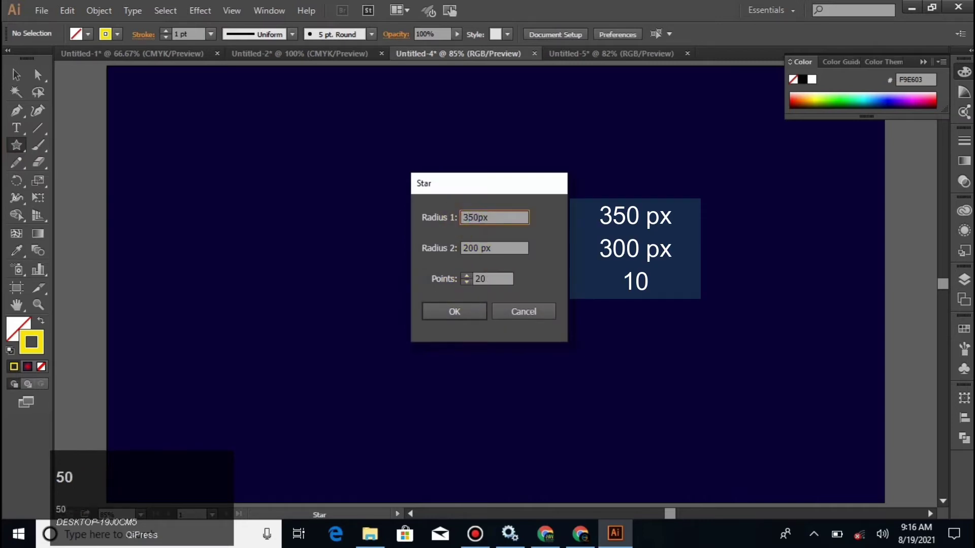
pyautogui.write('50')
pyautogui.press('Tab')
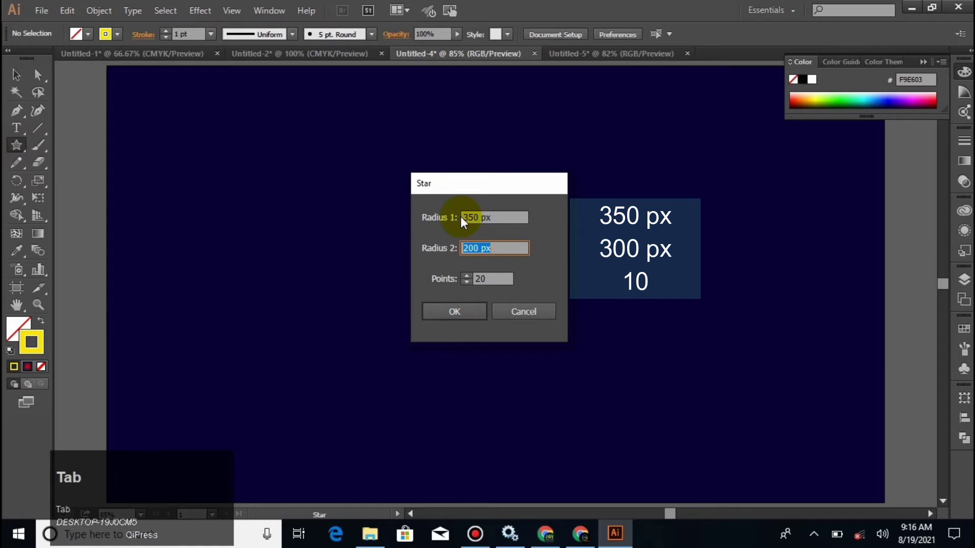
pyautogui.press('2')
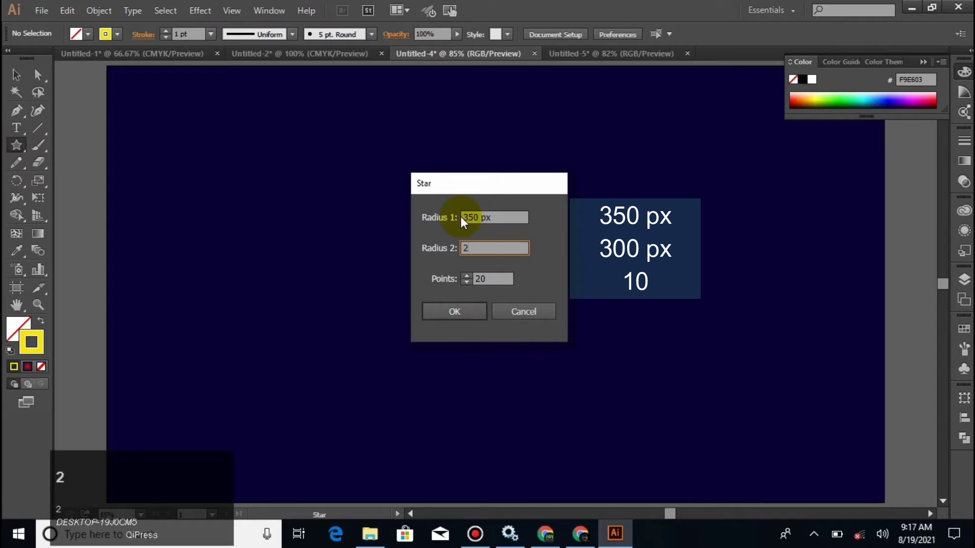
pyautogui.write('300')
pyautogui.click(474, 280)
pyautogui.write('10')
pyautogui.click(472, 318)
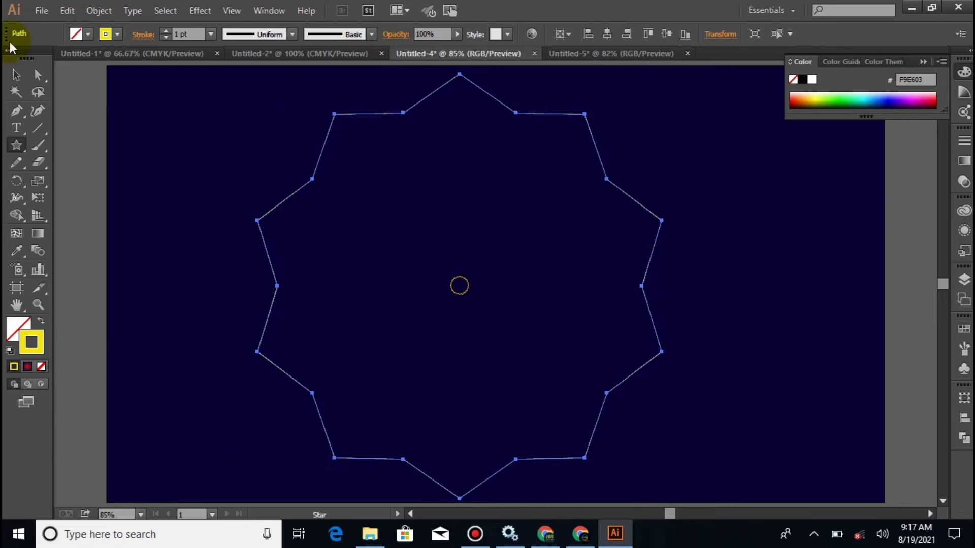
# Round the large star's points with Direct Selection into gentle 30 px curves.
pyautogui.click(41, 80)
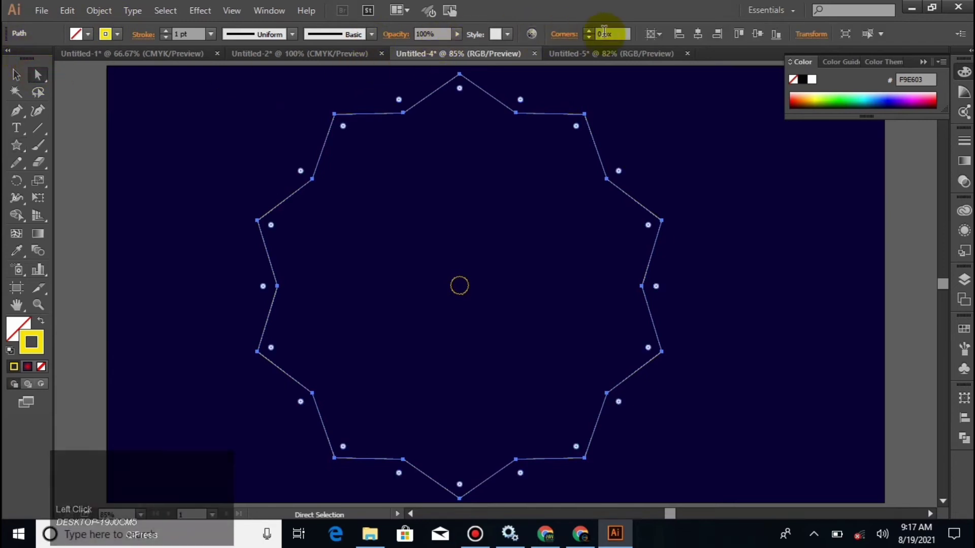
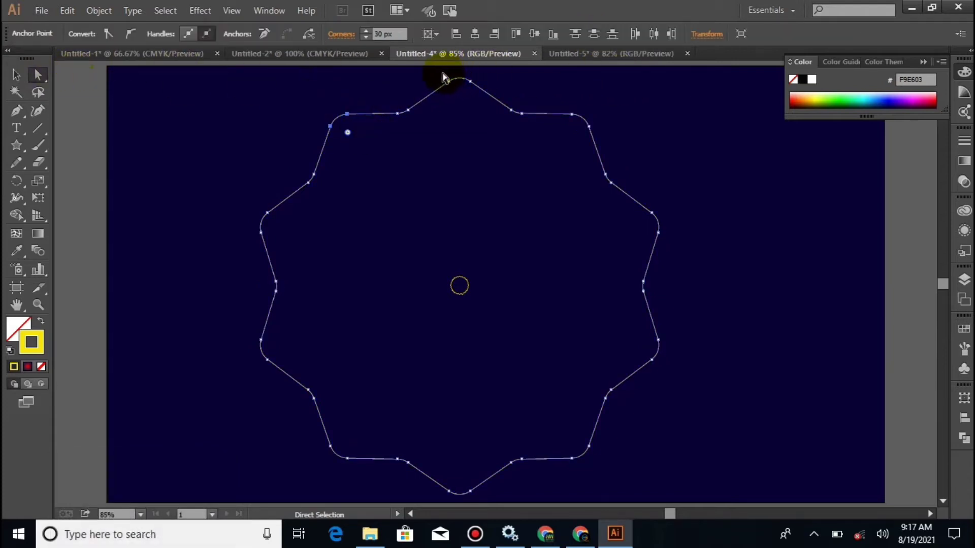
pyautogui.click(446, 74)
pyautogui.moveTo(446, 75); pyautogui.dragTo(657, 208)
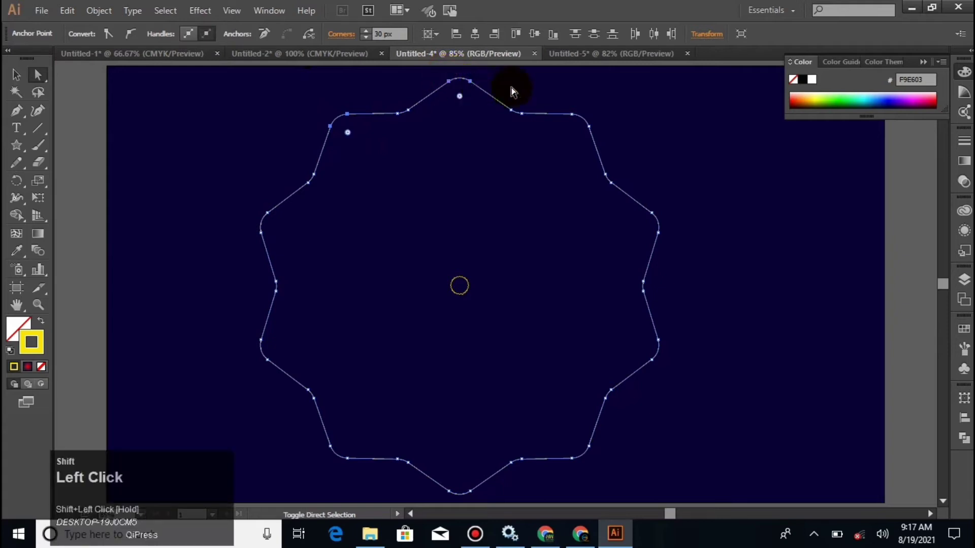
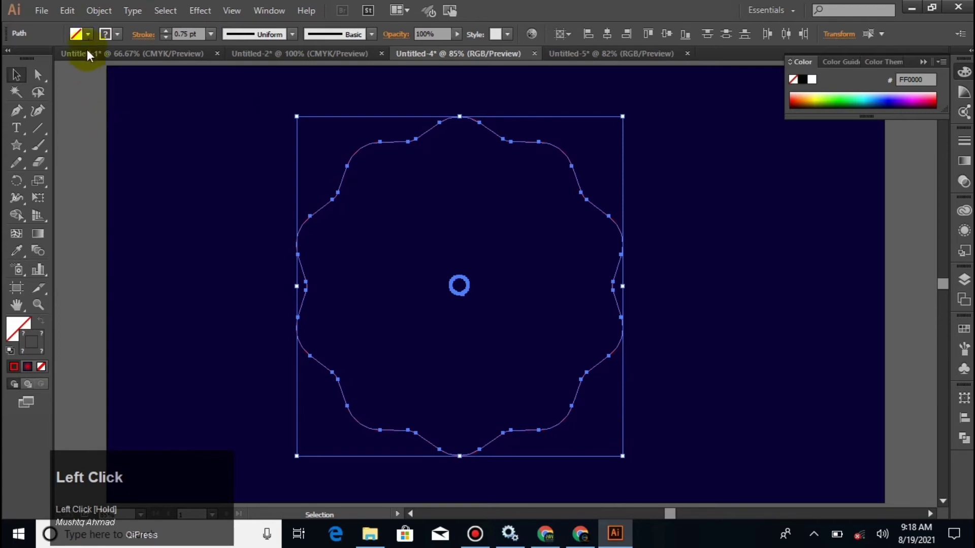
# Blend the red wavy star into the tiny circle using 600 specified steps via Object > Blend.
pyautogui.click(104, 18)
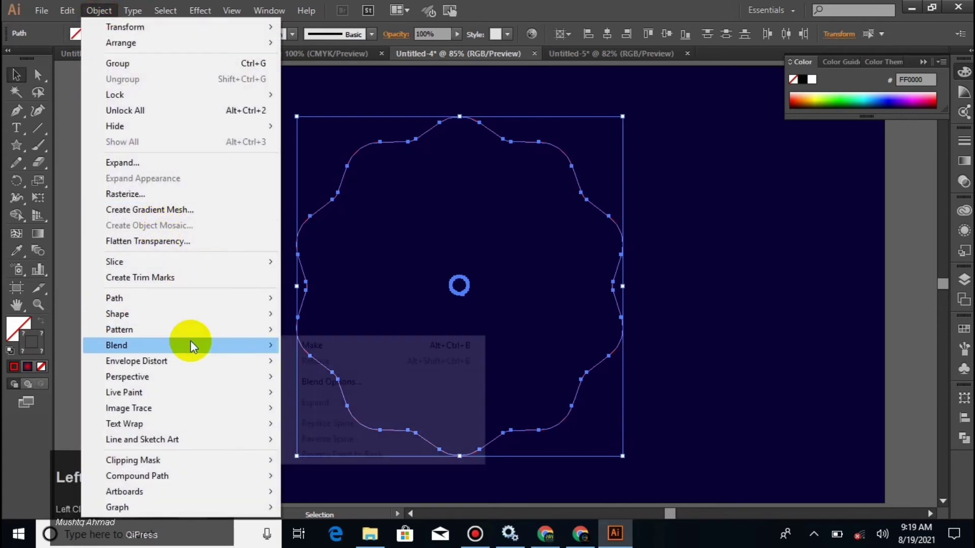
pyautogui.click(332, 392)
pyautogui.click(676, 185)
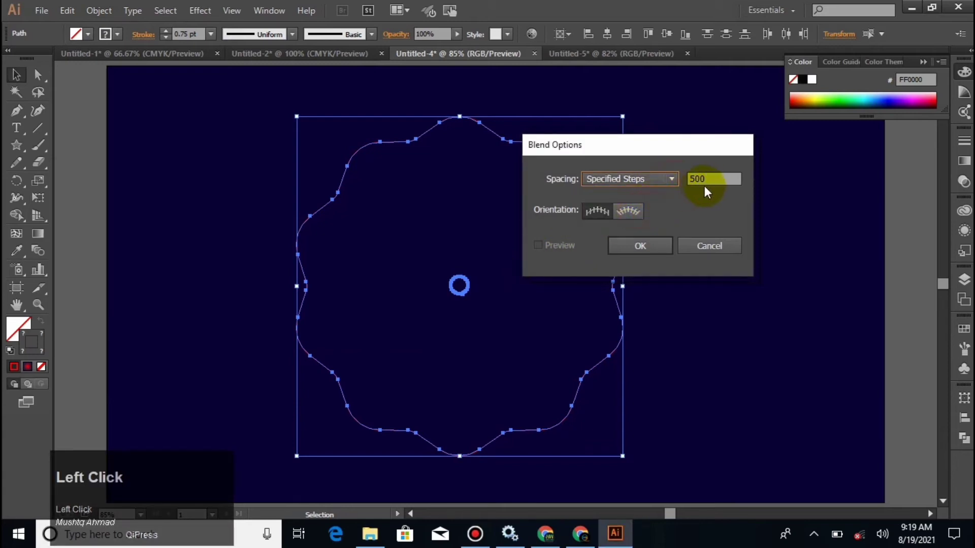
pyautogui.write('600')
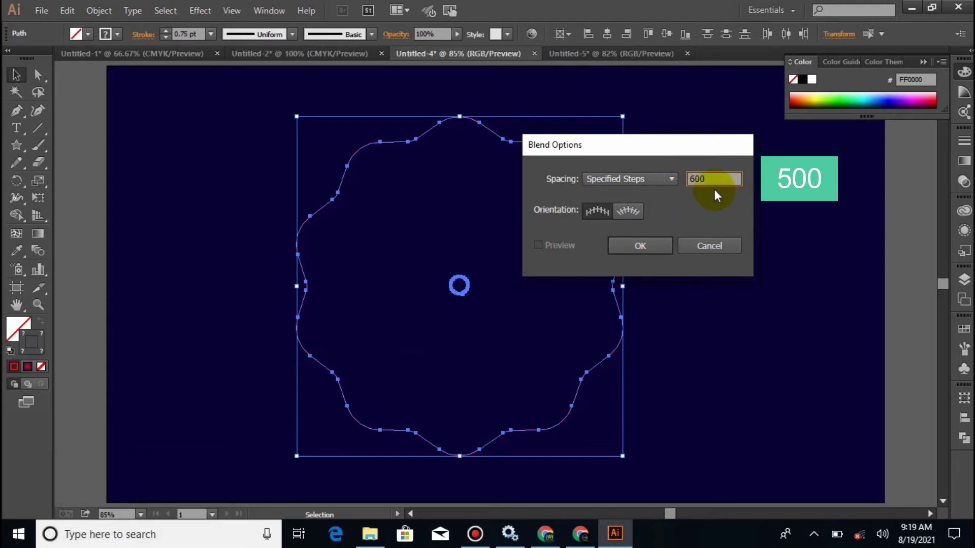
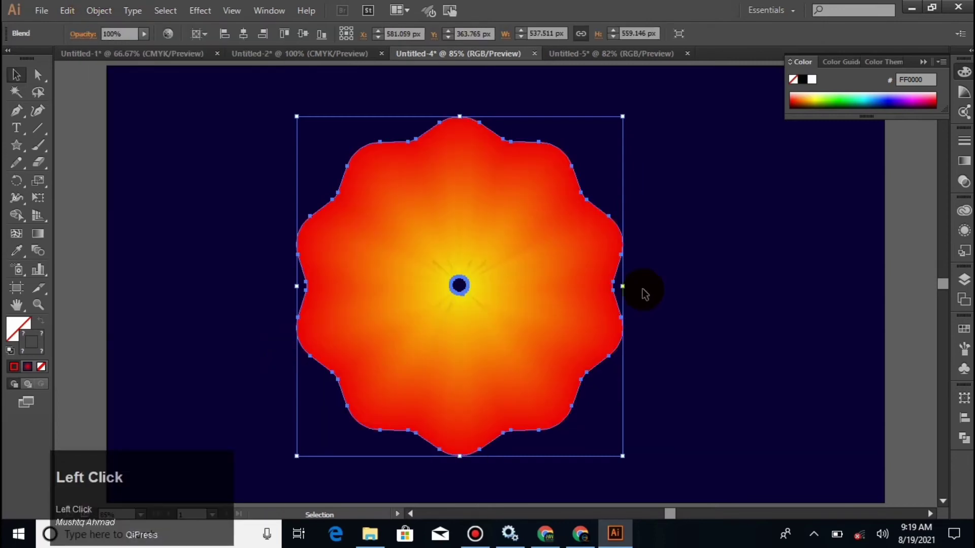
pyautogui.click(16, 86)
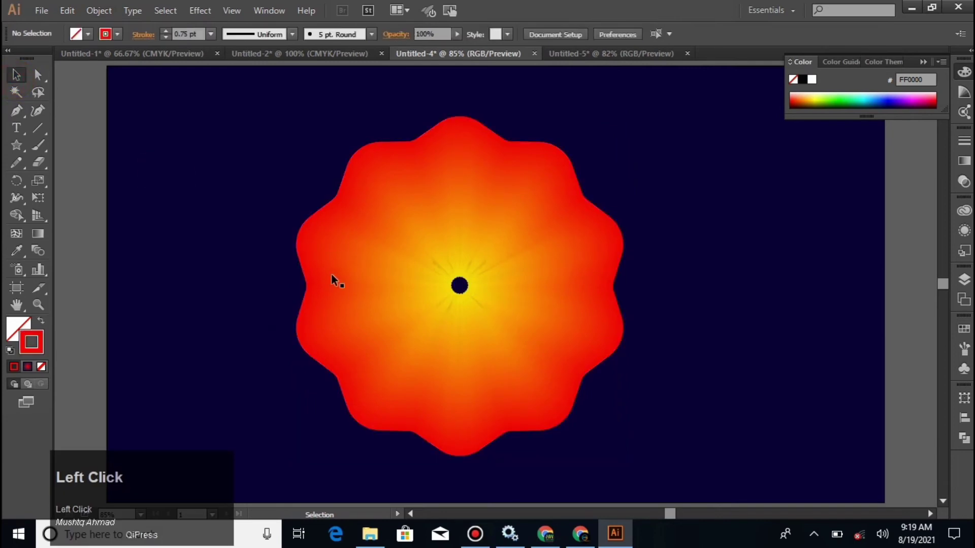
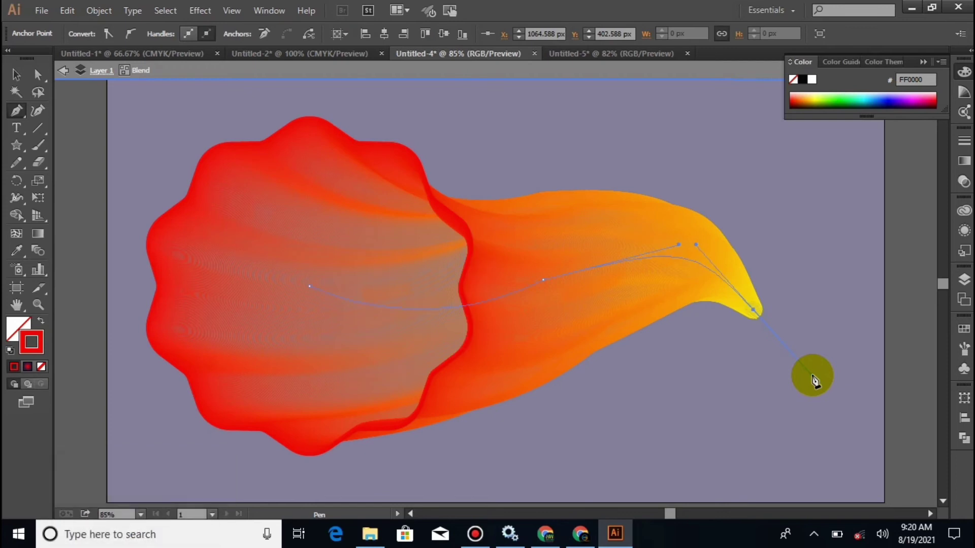
# Deselect the curved spine path and exit the blend's isolation mode.
pyautogui.click(13, 85)
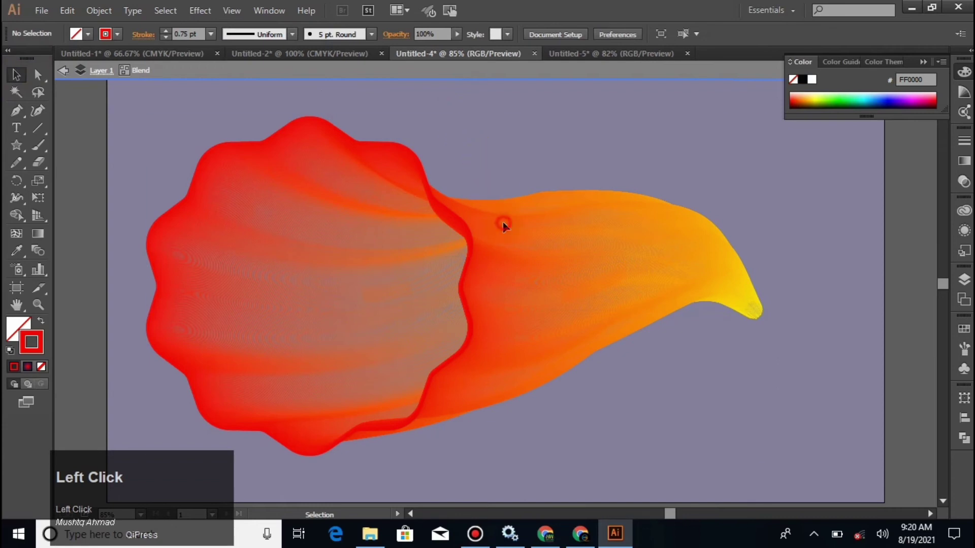
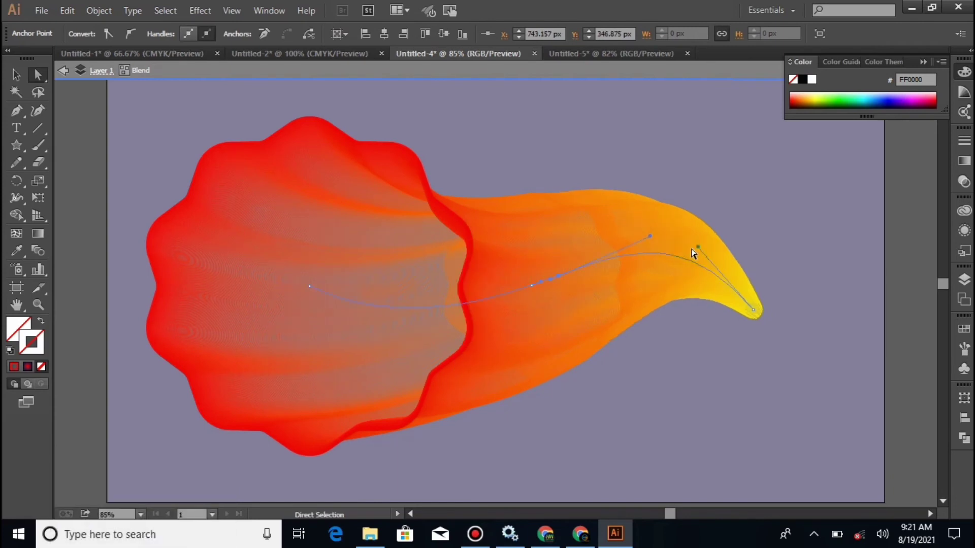
pyautogui.click(22, 87)
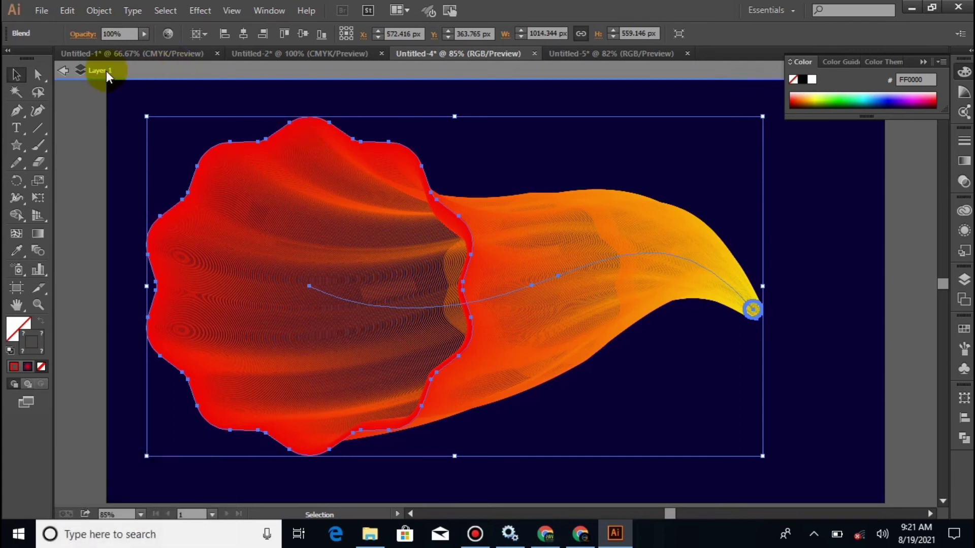
# Bring up Object > Expand for the blend, then switch to the Ellipse Tool.
pyautogui.click(146, 31)
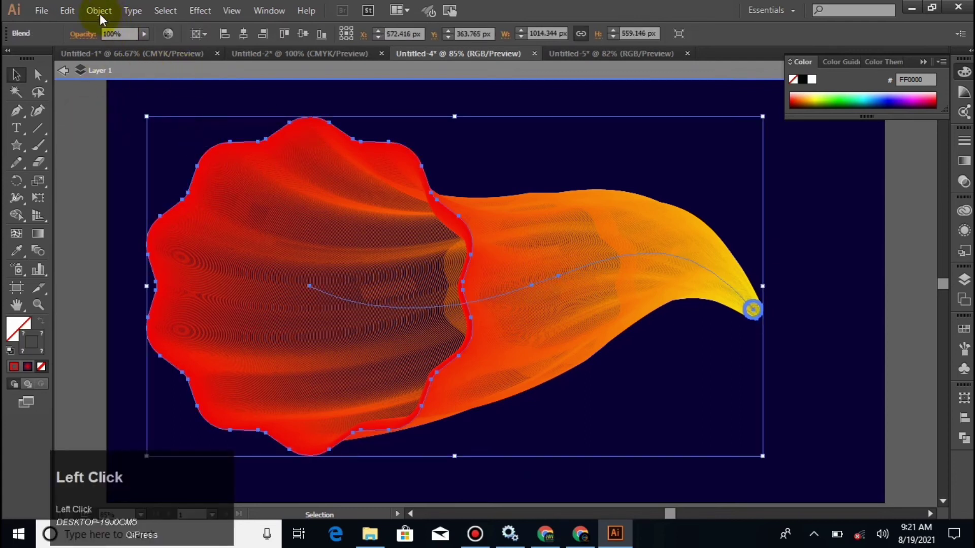
pyautogui.click(139, 173)
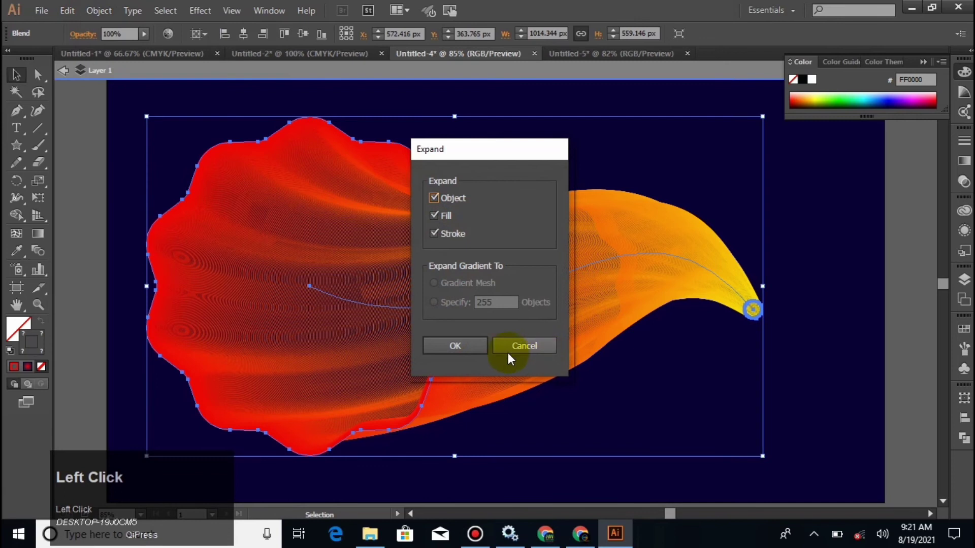
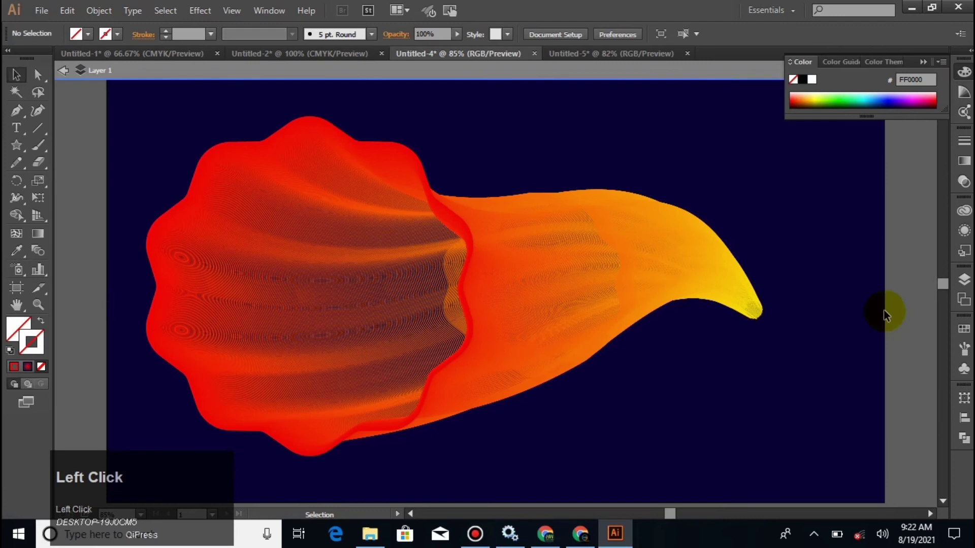
pyautogui.rightClick(22, 150)
pyautogui.click(85, 189)
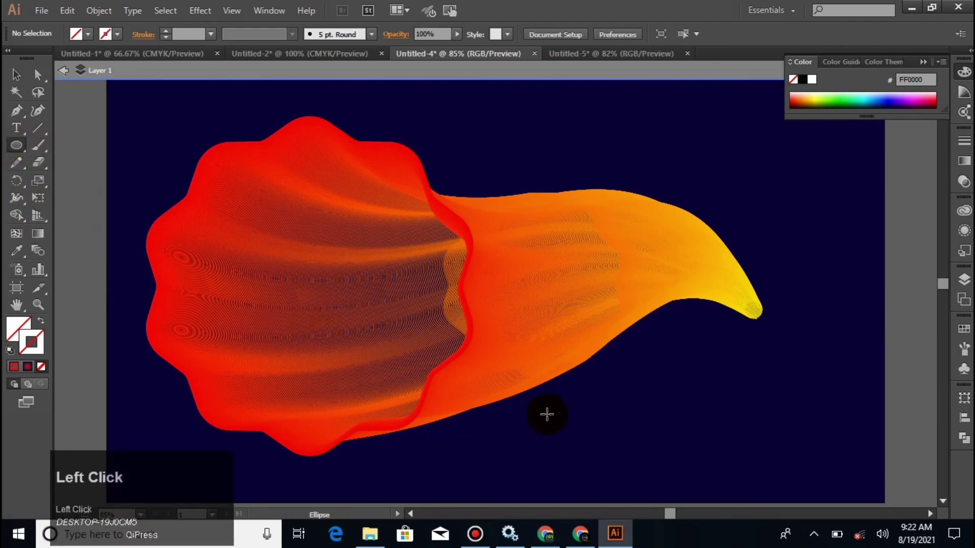
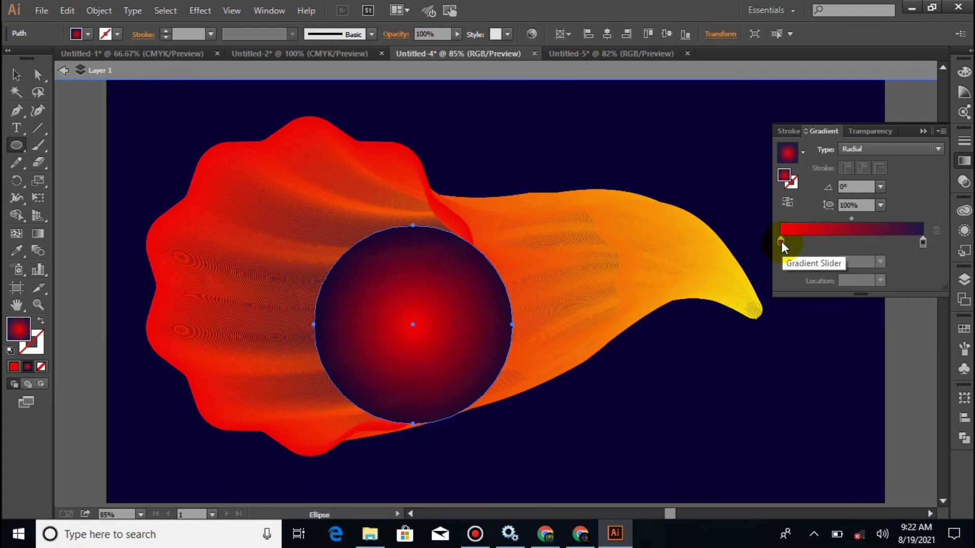
# Set the radial gradient's dark ending stop to 10% opacity.
pyautogui.click(785, 249)
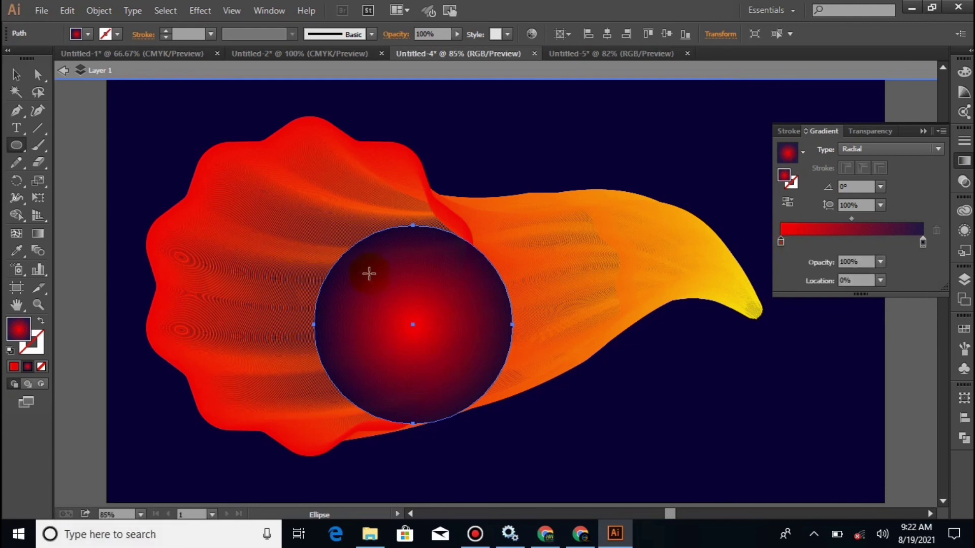
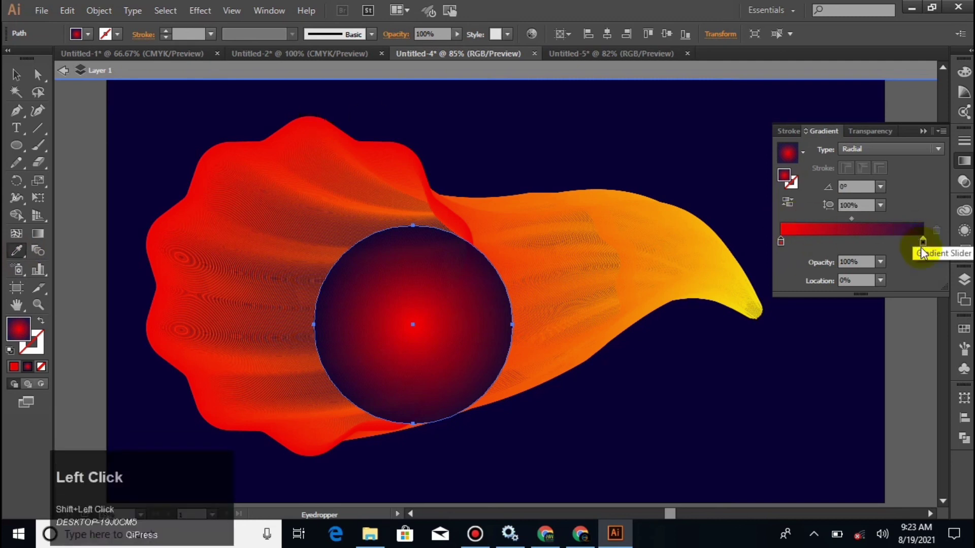
pyautogui.click(927, 250)
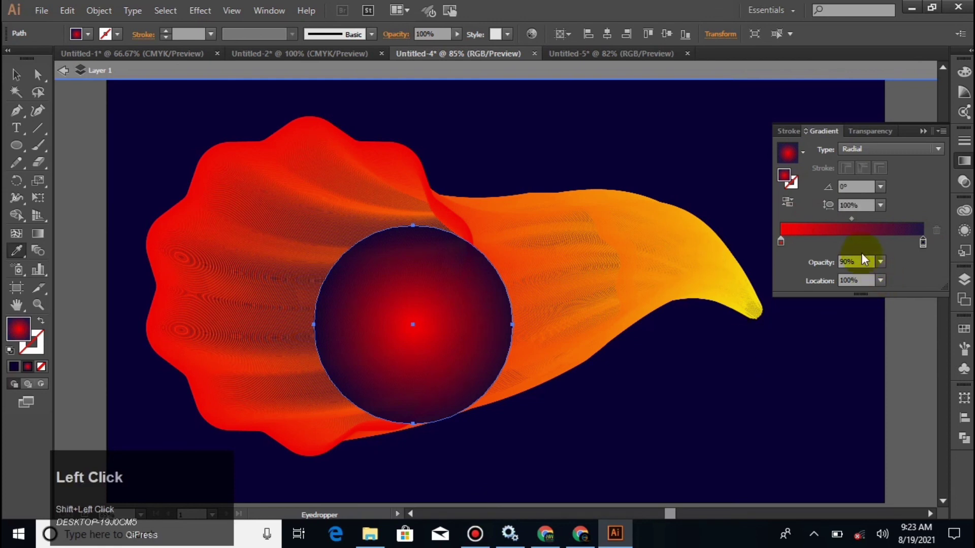
pyautogui.click(883, 268)
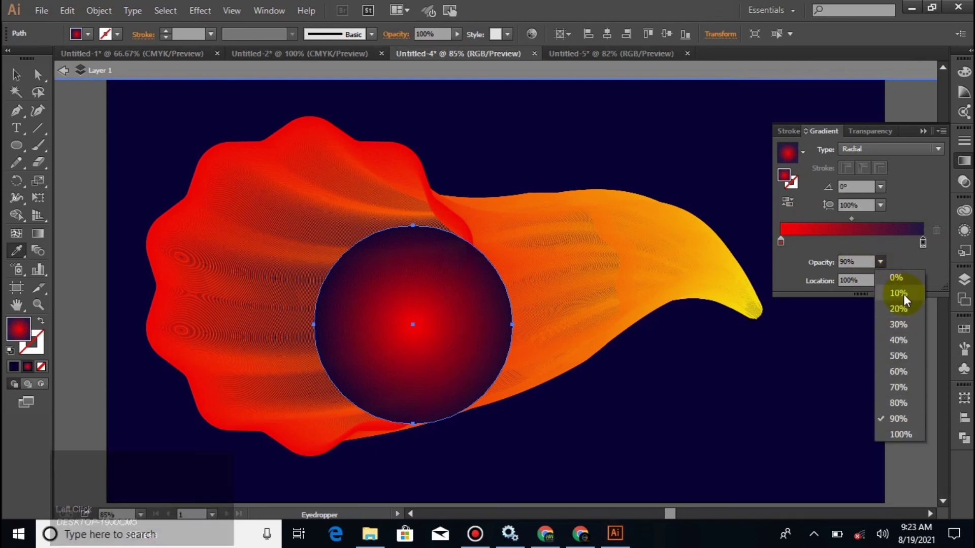
pyautogui.click(915, 303)
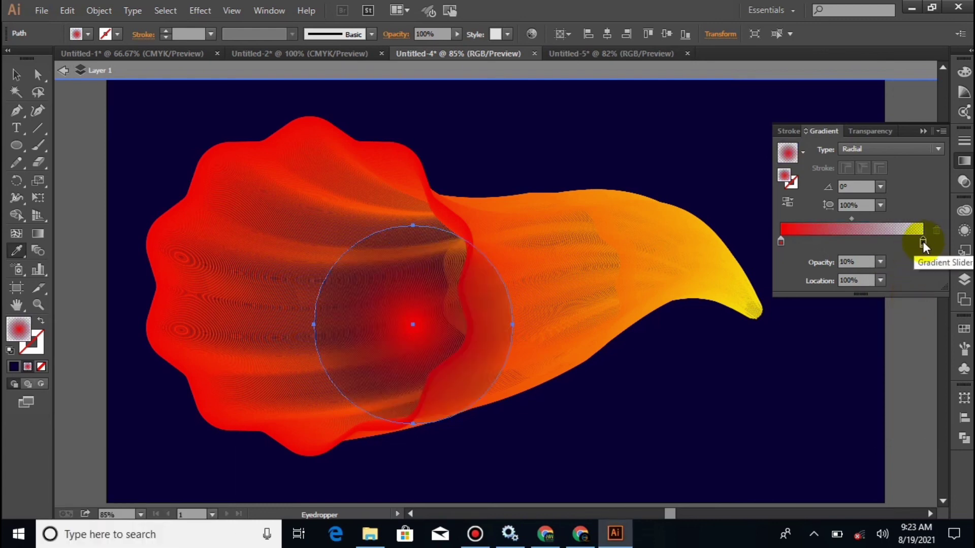
# Raise the ending stop's opacity to 20% and return to the Selection tool.
pyautogui.click(927, 249)
pyautogui.click(931, 244)
pyautogui.click(926, 253)
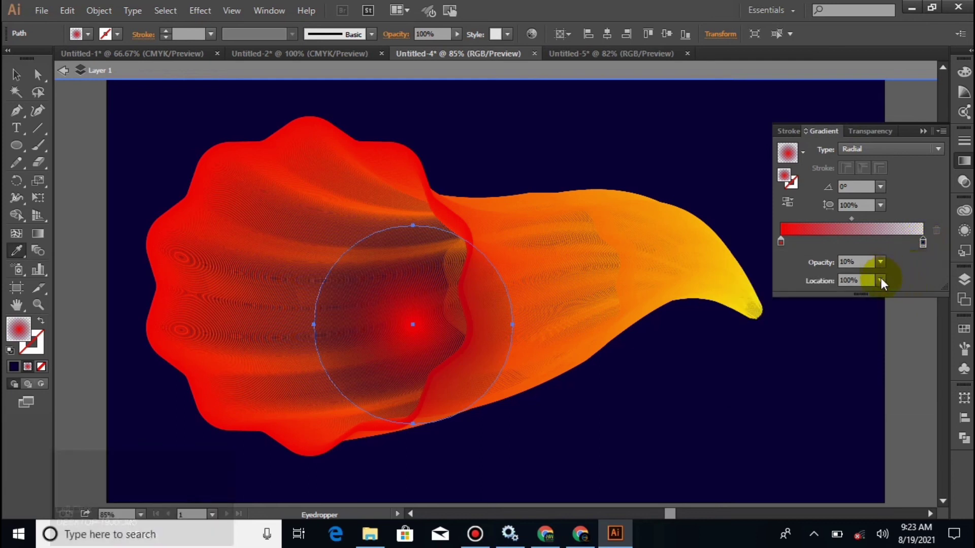
pyautogui.click(885, 270)
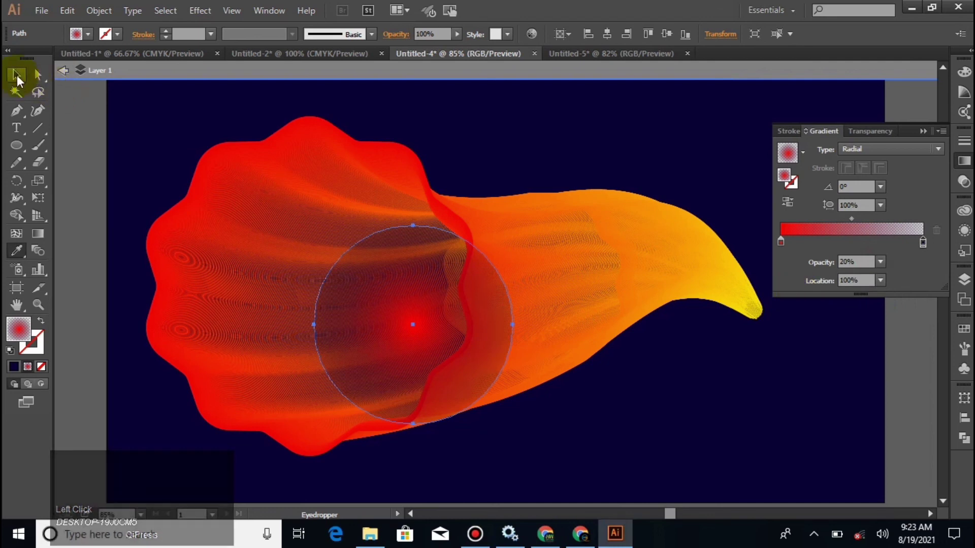
pyautogui.click(19, 82)
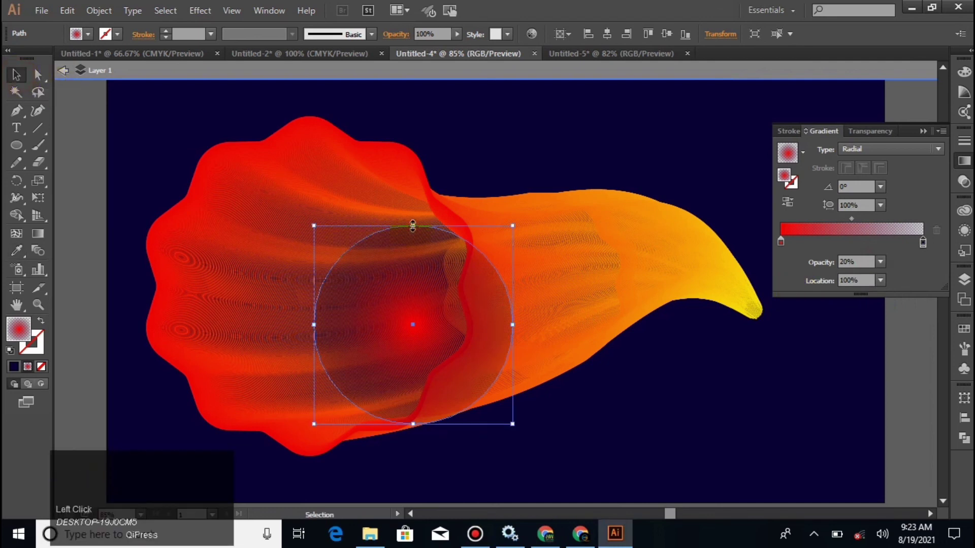